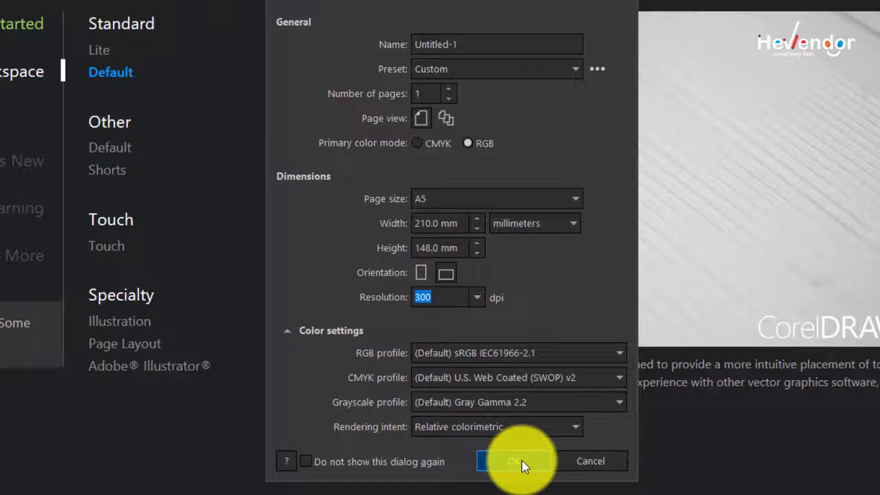
Step: Confirm the A5 landscape RGB 300 dpi document, zoom on the page and return to the Pick tool
{"action": "left_click", "coordinate": [508, 422]}
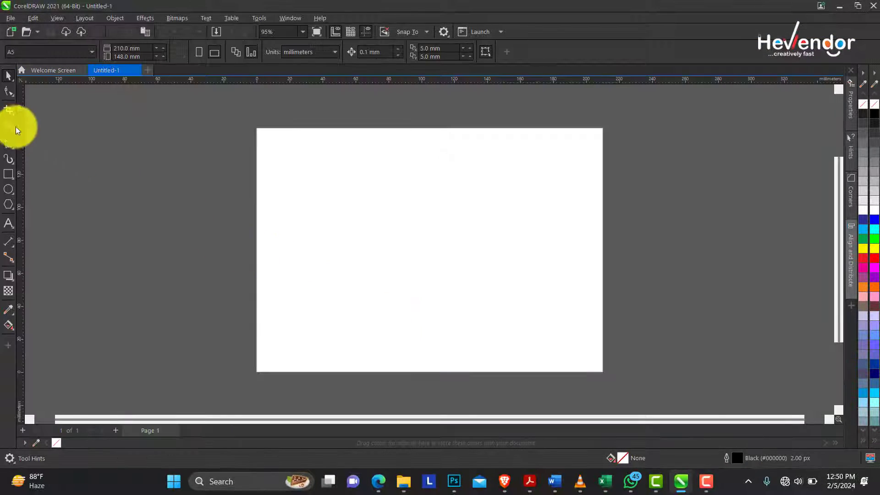
{"action": "left_click", "coordinate": [9, 124]}
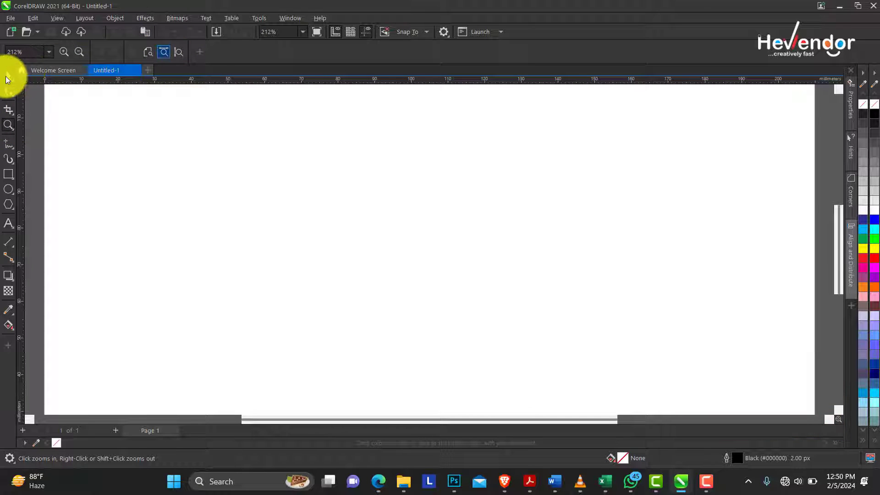
{"action": "left_click", "coordinate": [9, 78]}
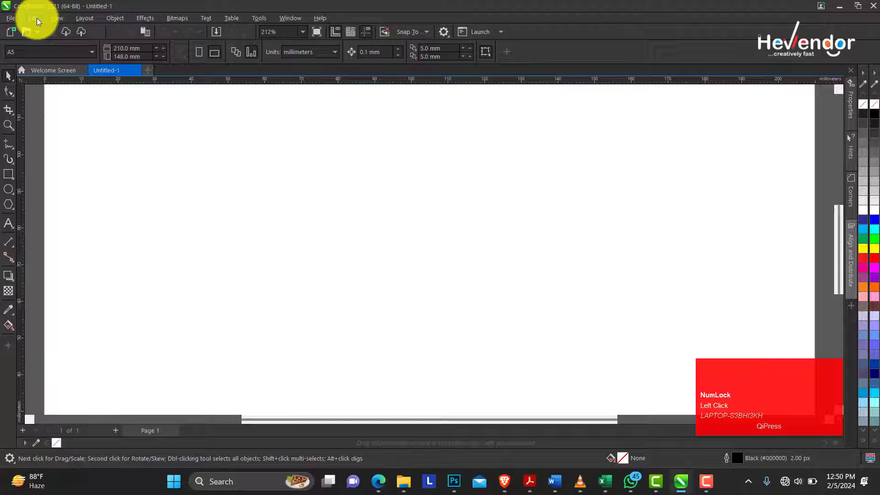
Step: Display the document grid on the page and enable snapping to guidelines from the View menu
{"action": "left_click", "coordinate": [40, 20]}
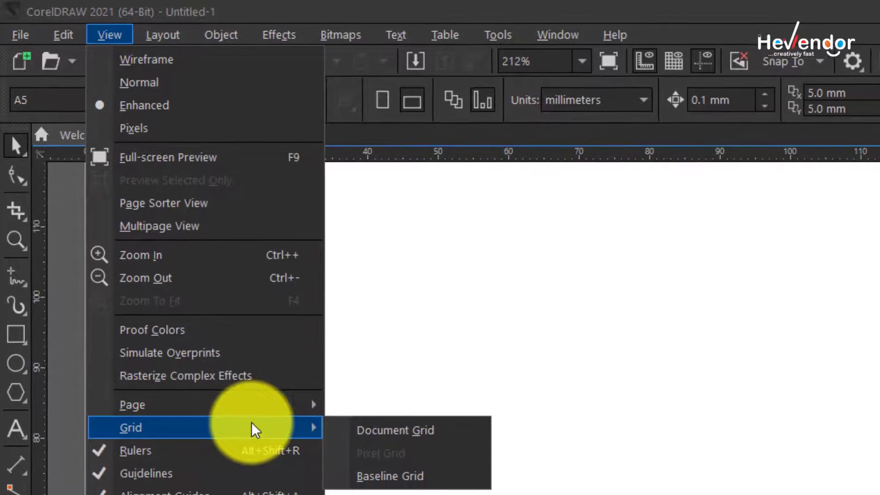
{"action": "left_click", "coordinate": [230, 251]}
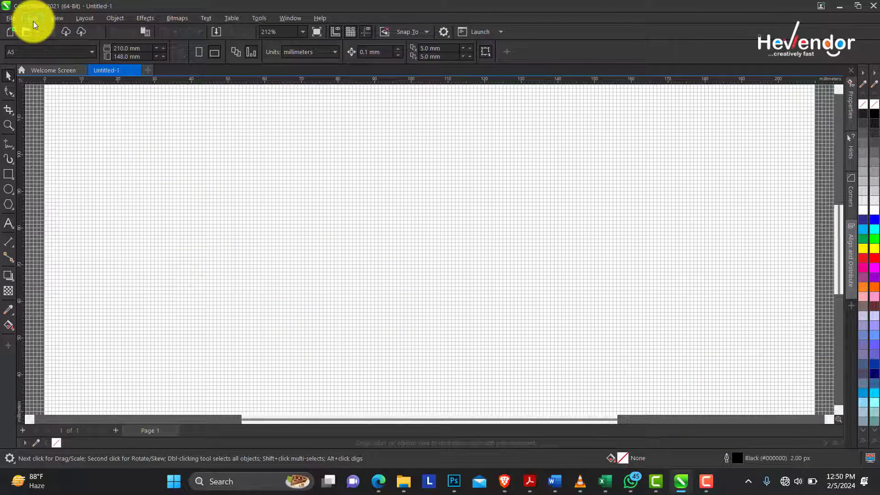
{"action": "left_click", "coordinate": [36, 18]}
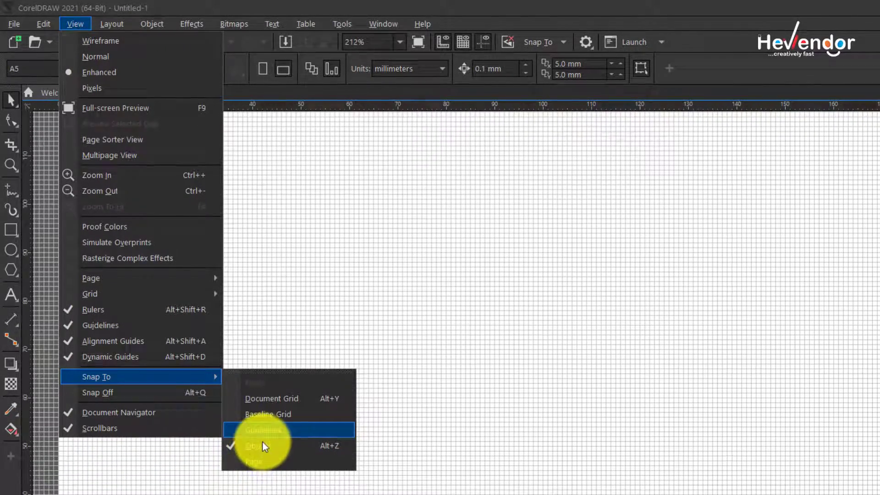
{"action": "left_click", "coordinate": [232, 349]}
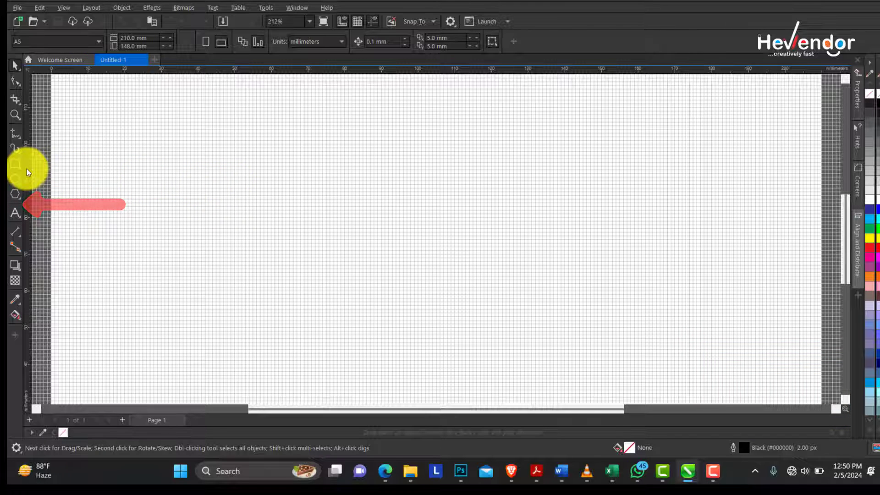
Step: Place a vertical and a horizontal guideline, each centred on the page with P
{"action": "left_click_drag", "start_coordinate": [33, 171], "coordinate": [390, 238]}
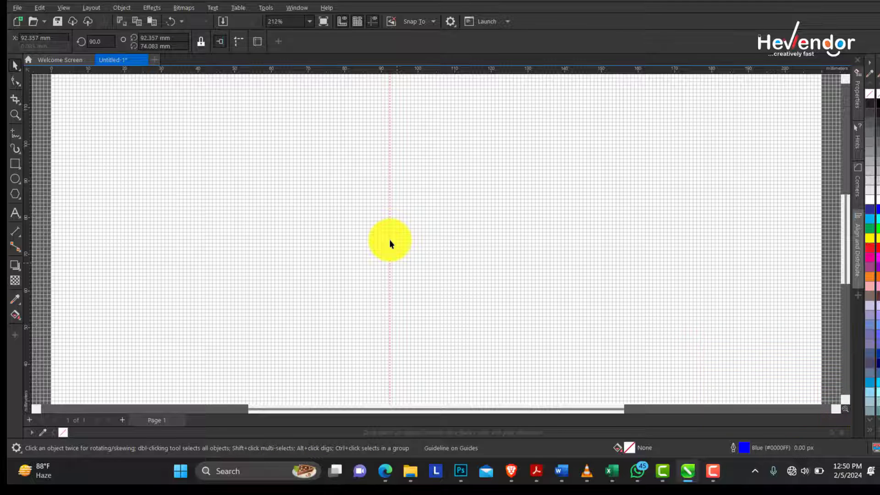
{"action": "key", "text": "p"}
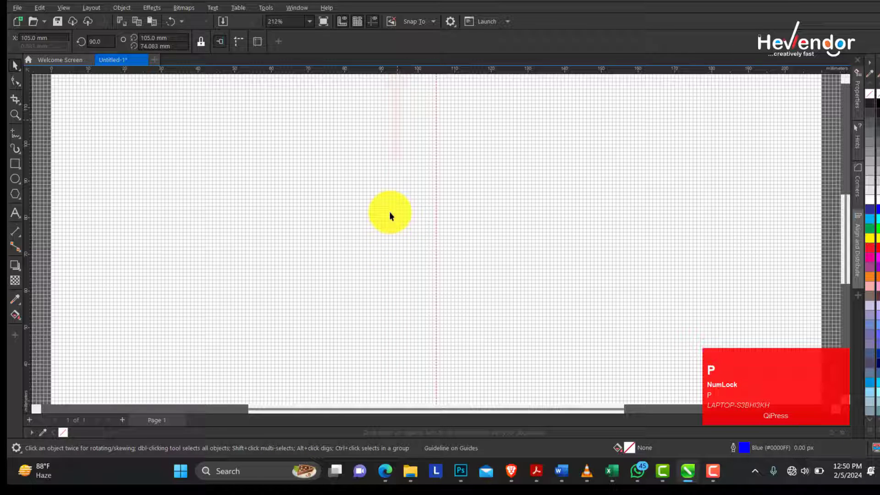
{"action": "left_click_drag", "start_coordinate": [418, 227], "coordinate": [413, 242]}
{"action": "key", "text": "p"}
Step: Draw a 100 × 100 mm circle with the Ellipse tool and centre it on the guideline crossing
{"action": "left_click", "coordinate": [383, 194]}
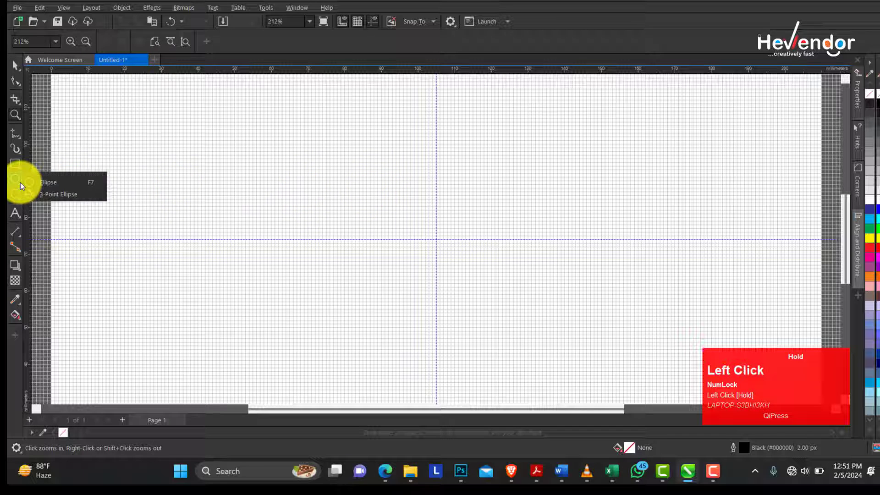
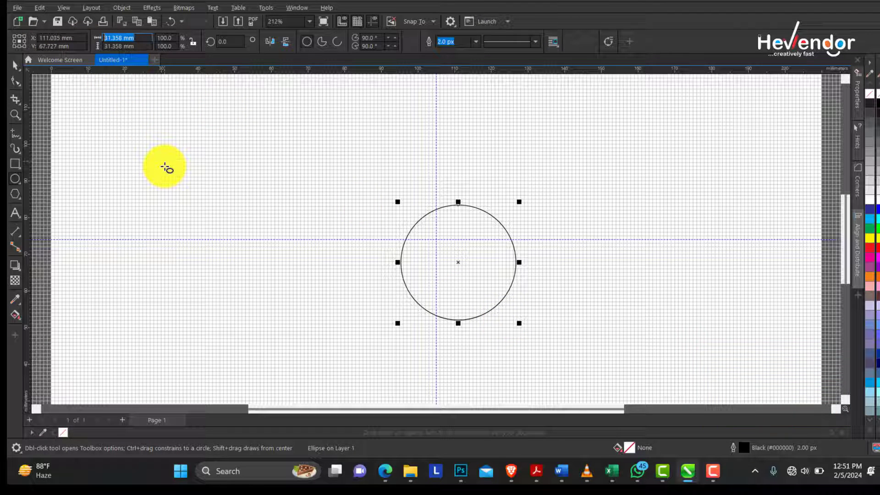
{"action": "type", "text": "100"}
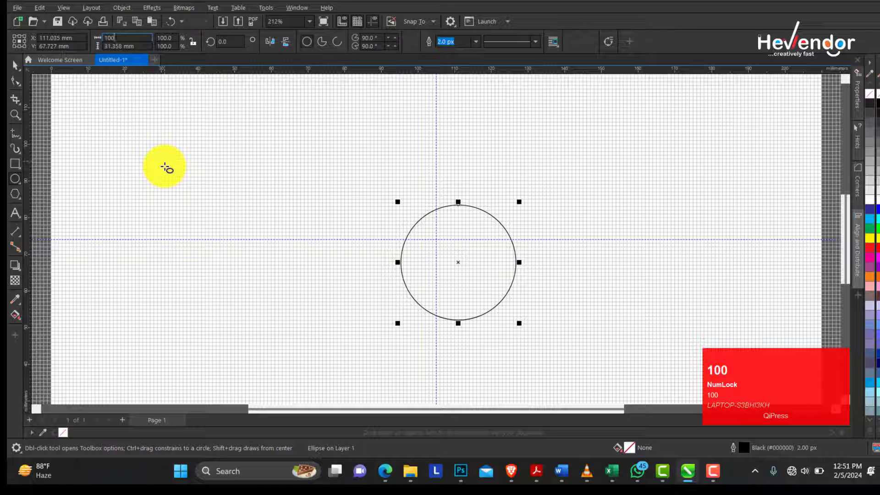
{"action": "key", "text": "Tab"}
{"action": "type", "text": "10"}
{"action": "key", "text": "Return"}
{"action": "left_click", "coordinate": [15, 115]}
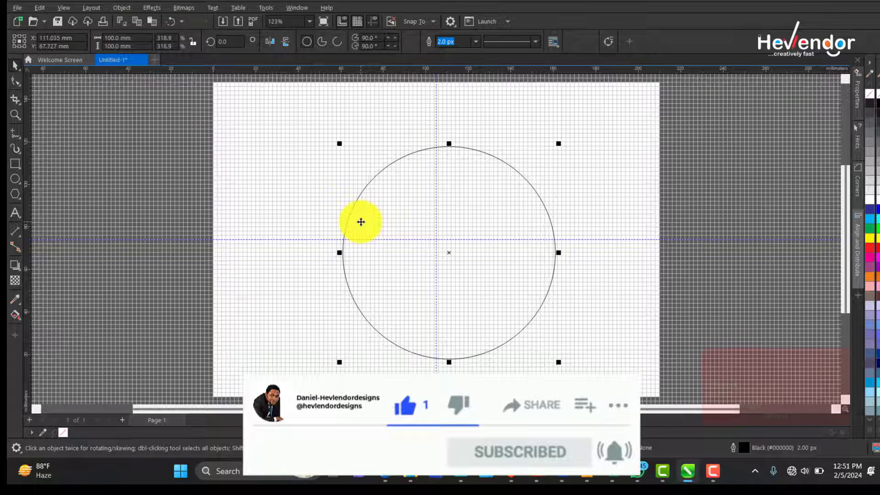
{"action": "key", "text": "p"}
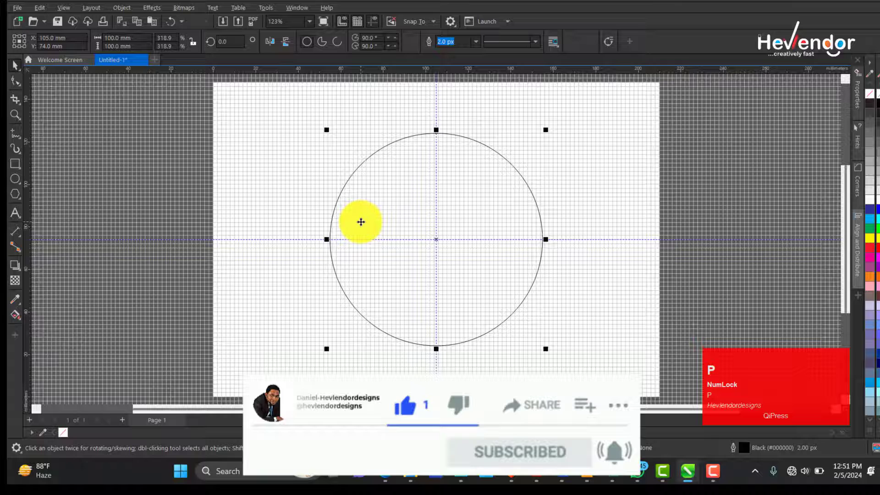
{"action": "left_click", "coordinate": [293, 171]}
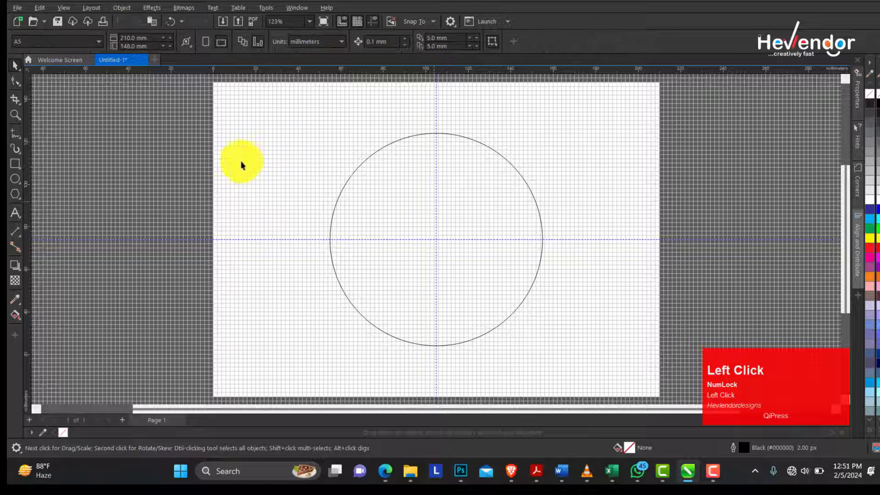
Step: Choose the Freehand tool from the line tools flyout for drawing the vertical lines
{"action": "left_click", "coordinate": [21, 140]}
{"action": "left_click_drag", "start_coordinate": [22, 141], "coordinate": [70, 140]}
{"action": "left_click", "coordinate": [70, 139]}
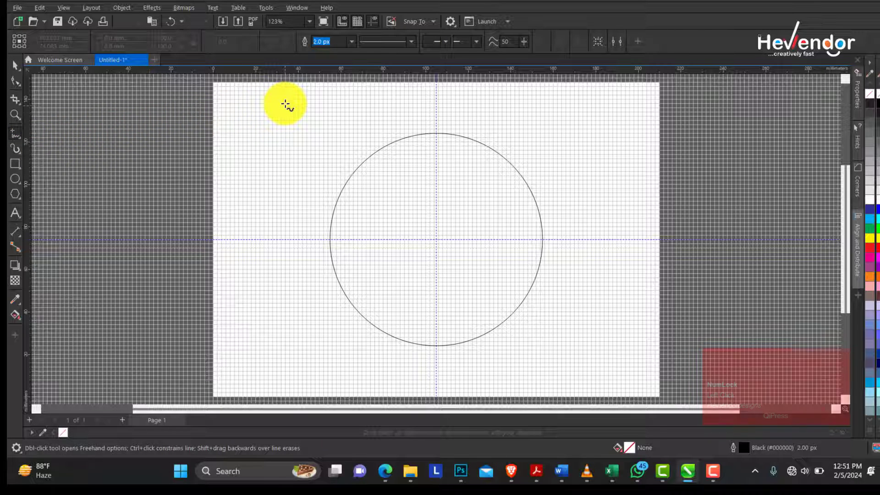
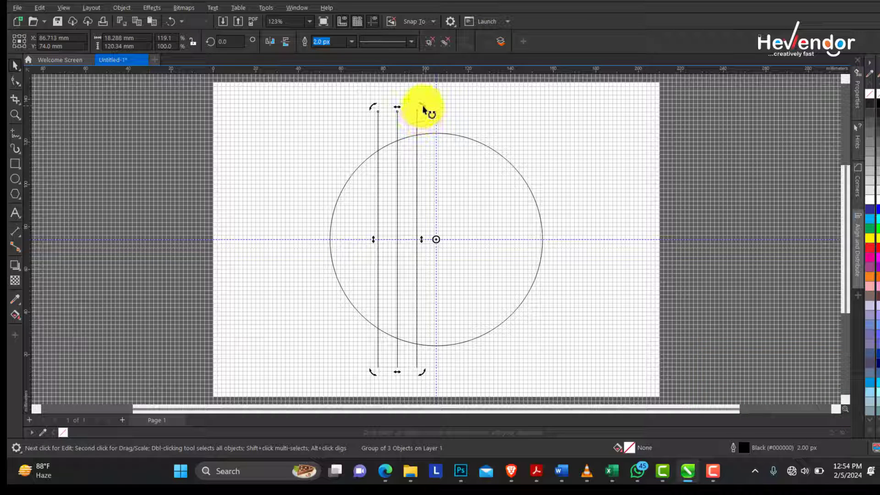
Step: Marquee-select the three vertical lines and combine them into one group
{"action": "left_click_drag", "start_coordinate": [462, 136], "coordinate": [502, 175]}
{"action": "key", "text": "ctrl+z"}
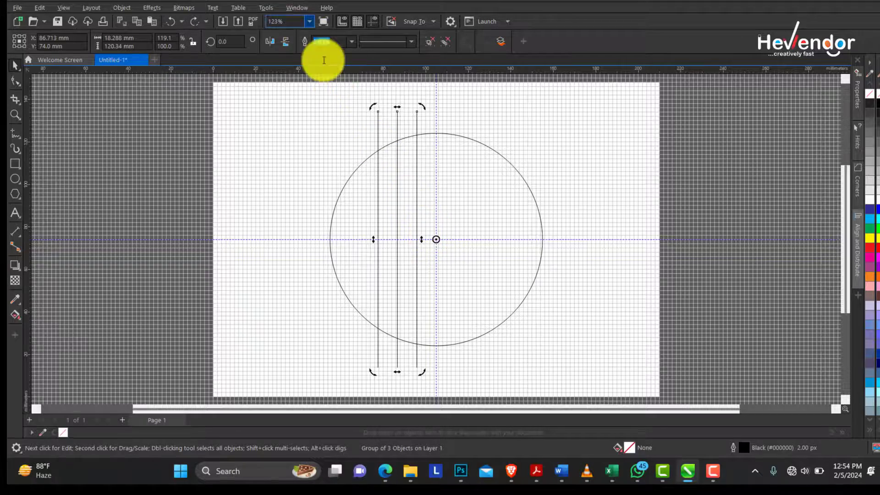
Step: Bring up the Transform docker from Window > Dockers for the 120° rotation
{"action": "left_click", "coordinate": [296, 13]}
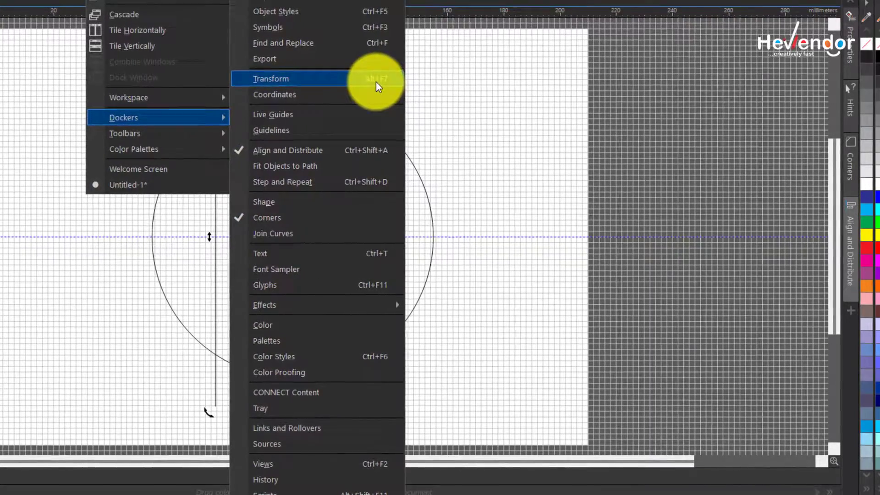
{"action": "left_click", "coordinate": [325, 79]}
{"action": "type", "text": "Lock"}
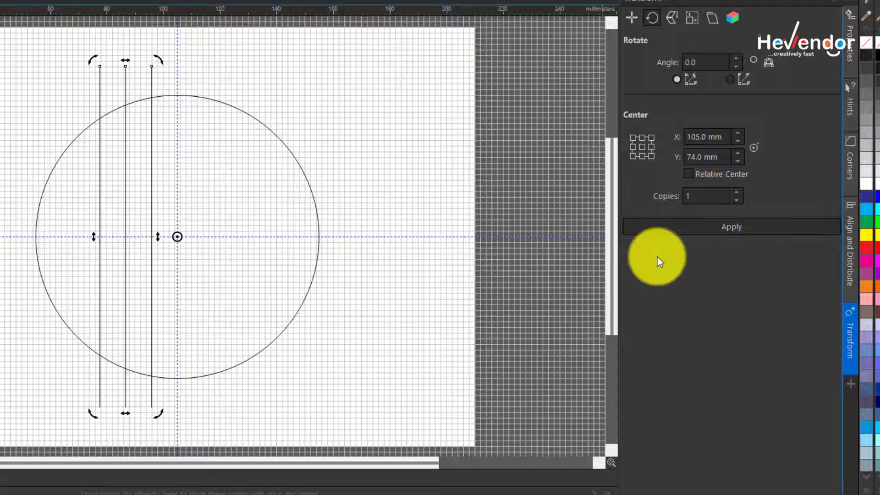
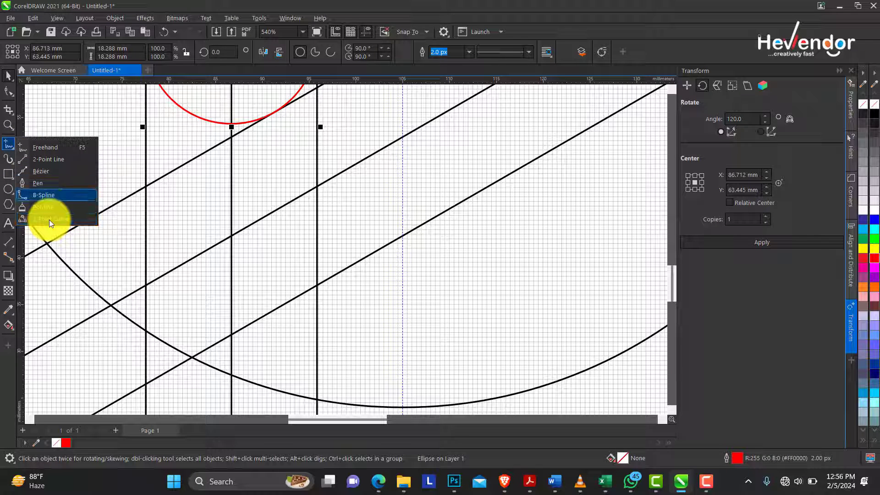
Step: Draw a 3-point curve arc along the big circle's lower-left edge and give it a red outline
{"action": "left_click", "coordinate": [16, 150]}
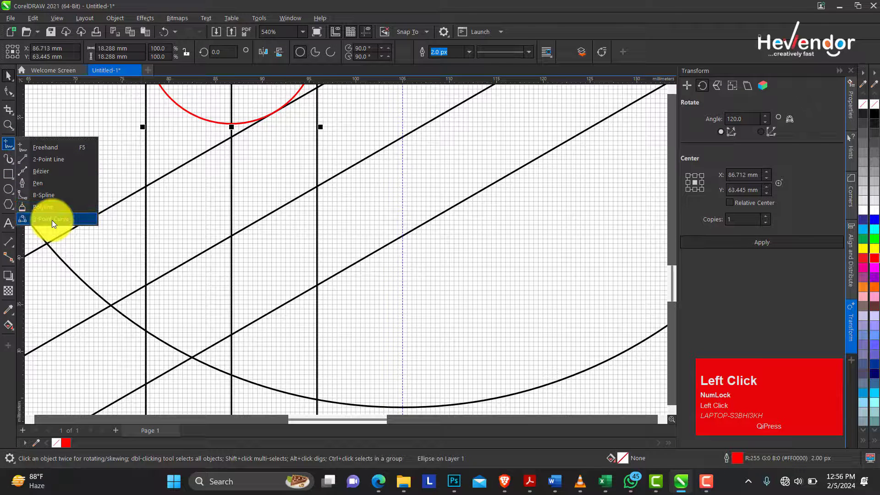
{"action": "left_click", "coordinate": [55, 222]}
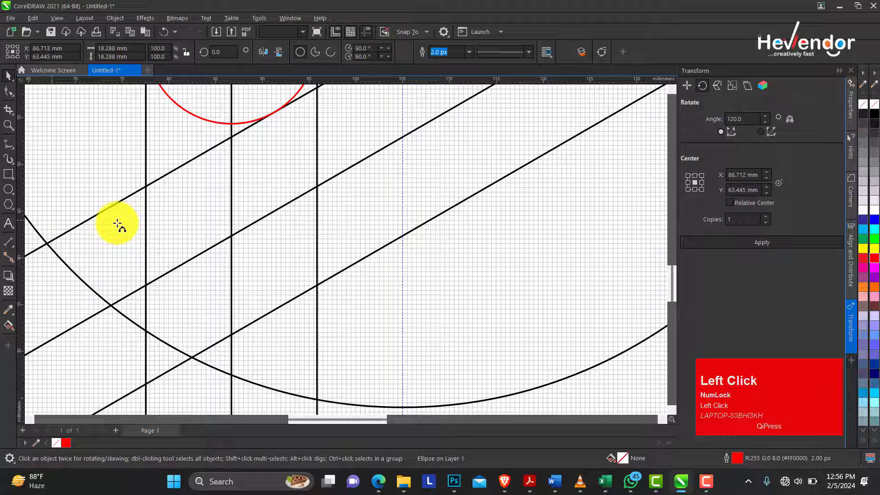
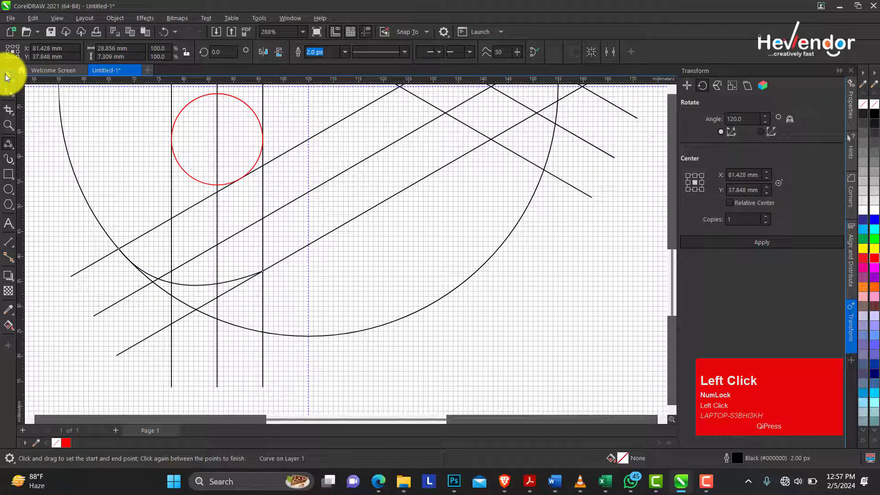
{"action": "right_click", "coordinate": [68, 444]}
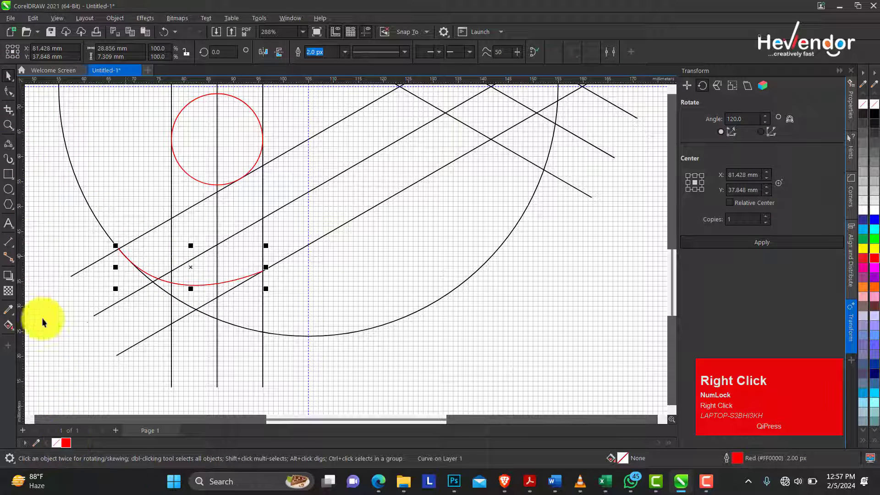
Step: Zoom in closely on the red arc's upper end node to check it against the intersection
{"action": "left_click", "coordinate": [9, 125]}
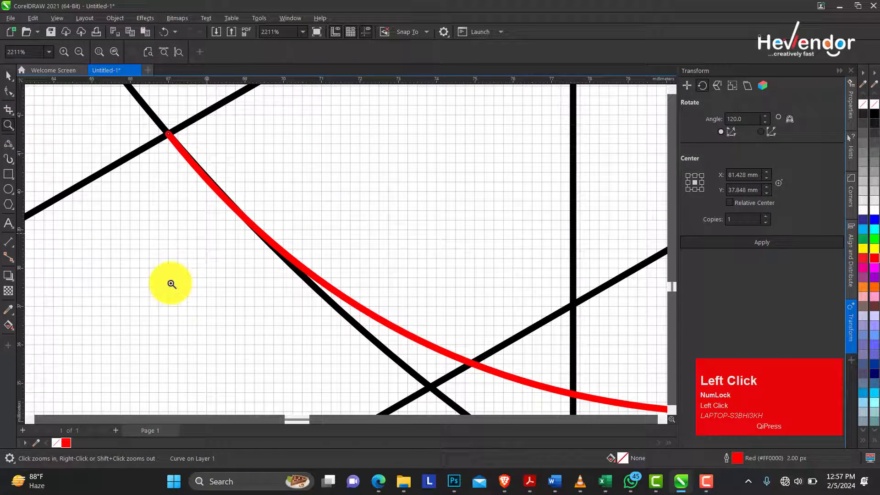
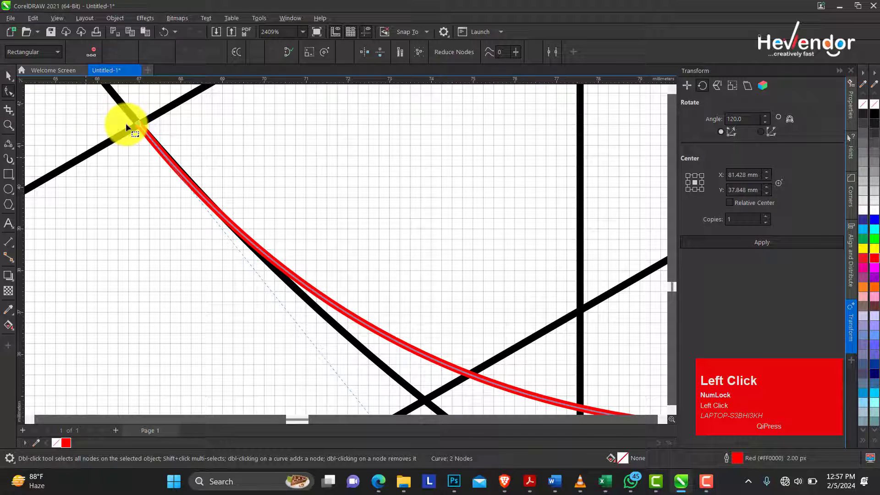
{"action": "left_click", "coordinate": [14, 125]}
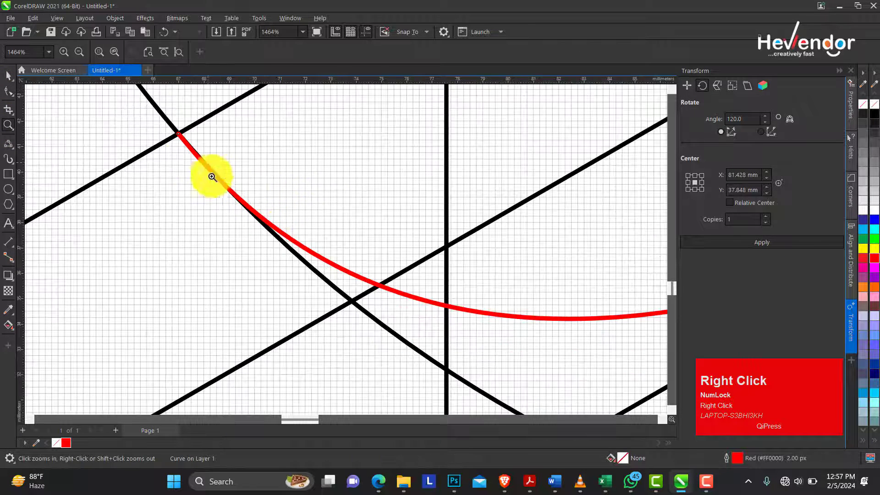
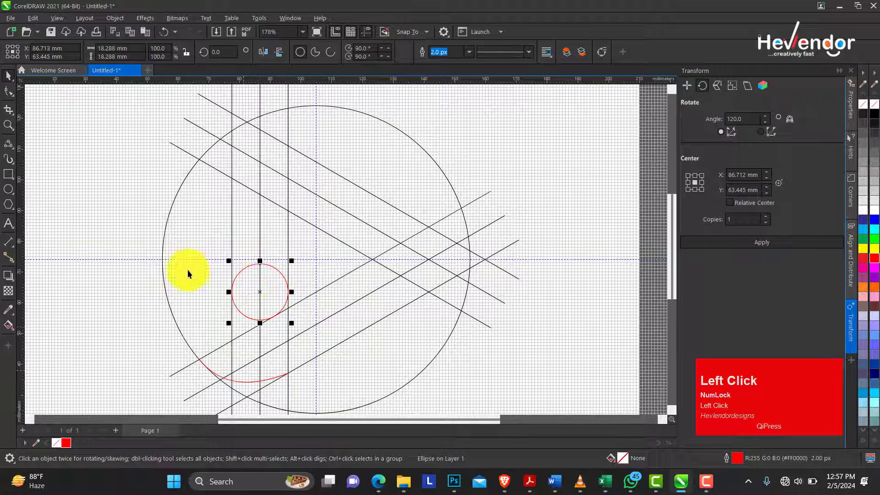
{"action": "left_click", "coordinate": [93, 250]}
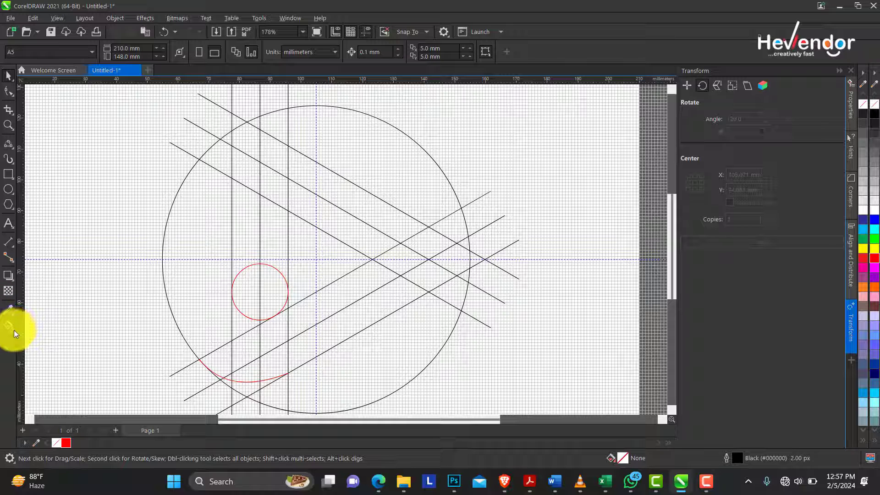
{"action": "left_click_drag", "start_coordinate": [17, 333], "coordinate": [51, 343]}
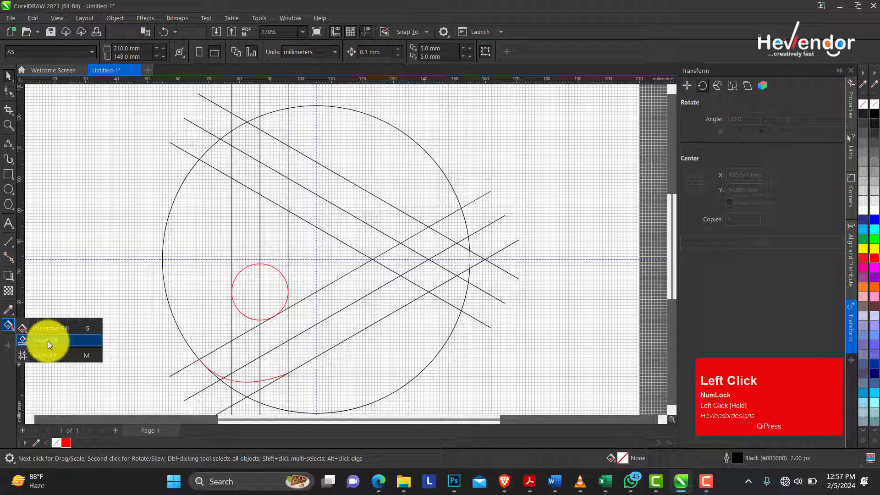
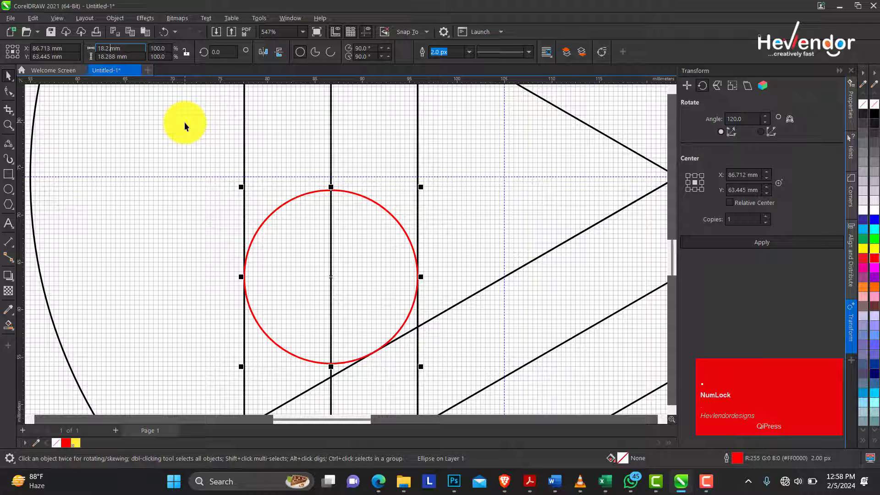
Step: Edit the small circle's width field to 18.3 mm, giving an 18.3 × 18.3 mm circle
{"action": "key", "text": "BackSpace"}
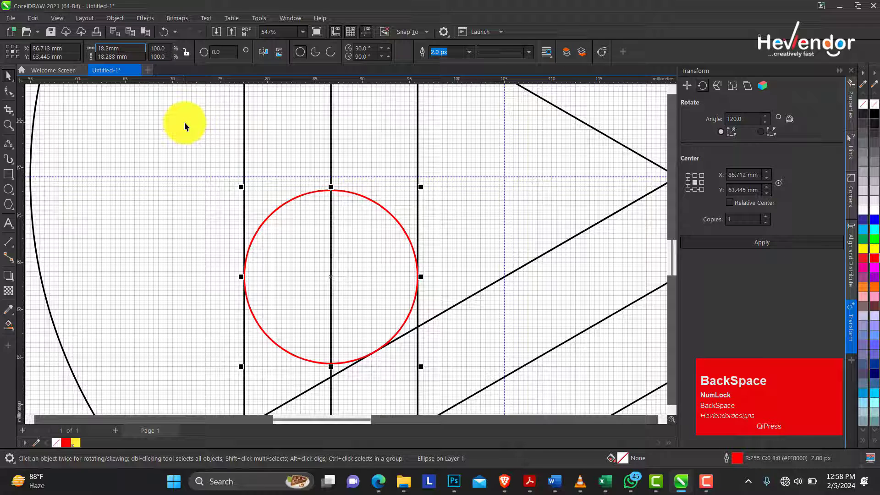
{"action": "key", "text": "BackSpace"}
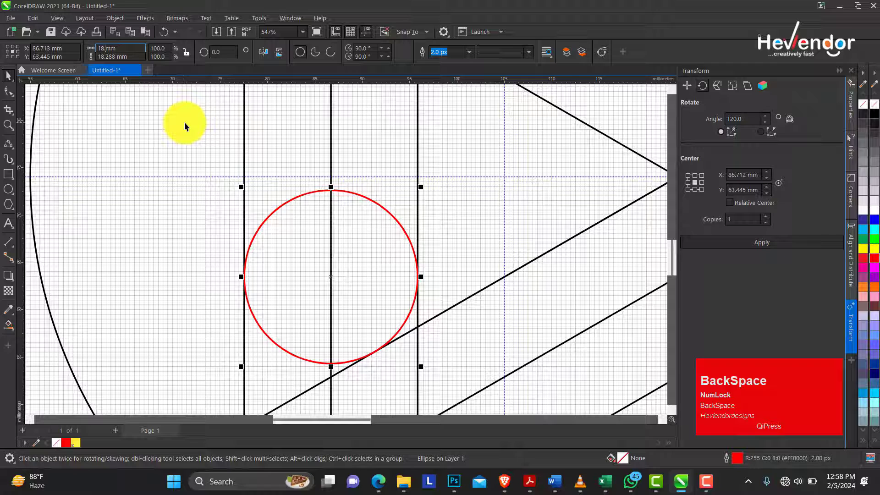
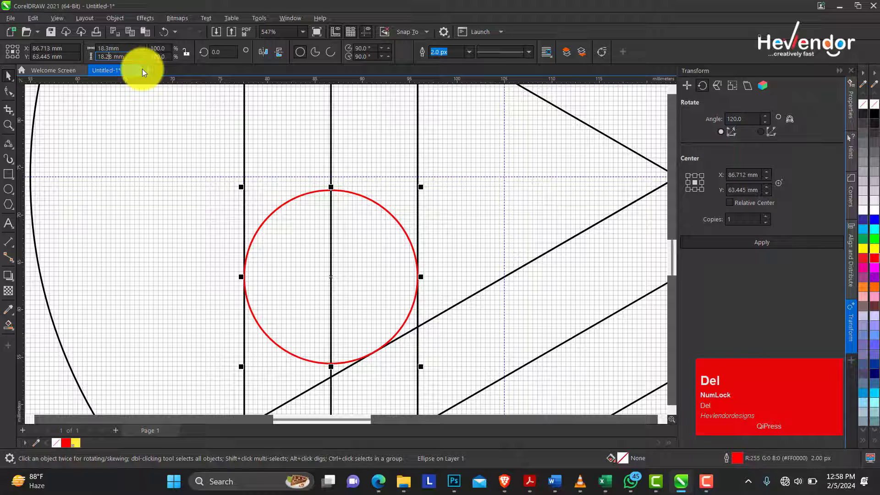
{"action": "key", "text": "BackSpace"}
{"action": "key", "text": "Delete"}
{"action": "key", "text": "3"}
{"action": "key", "text": "Return"}
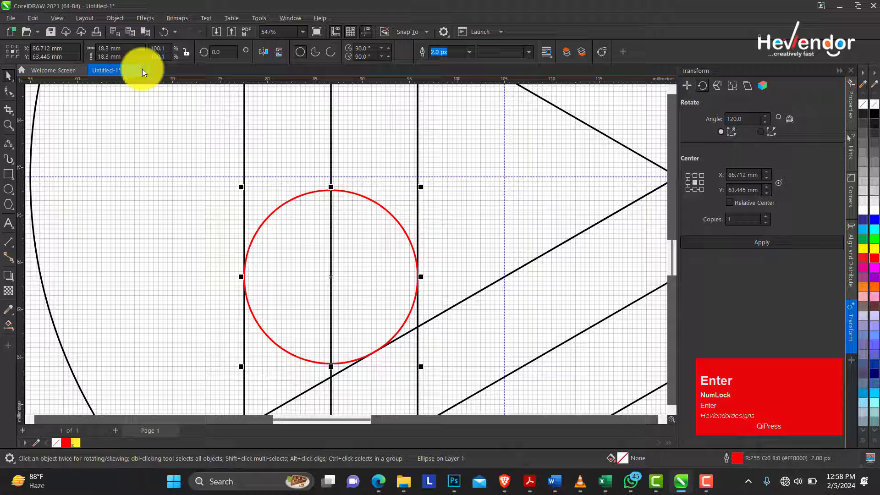
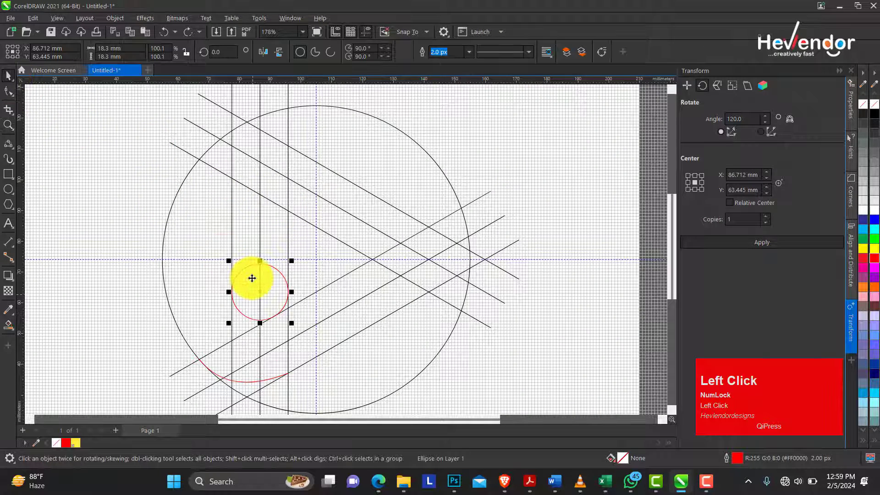
Step: Group the small circle with its arc and apply a 120° rotated copy around the centre
{"action": "left_click", "coordinate": [254, 386]}
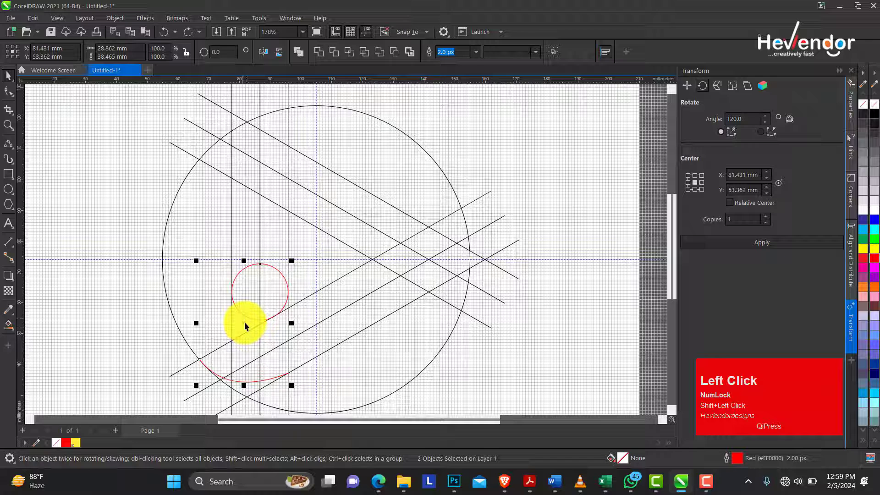
{"action": "key", "text": "ctrl+g"}
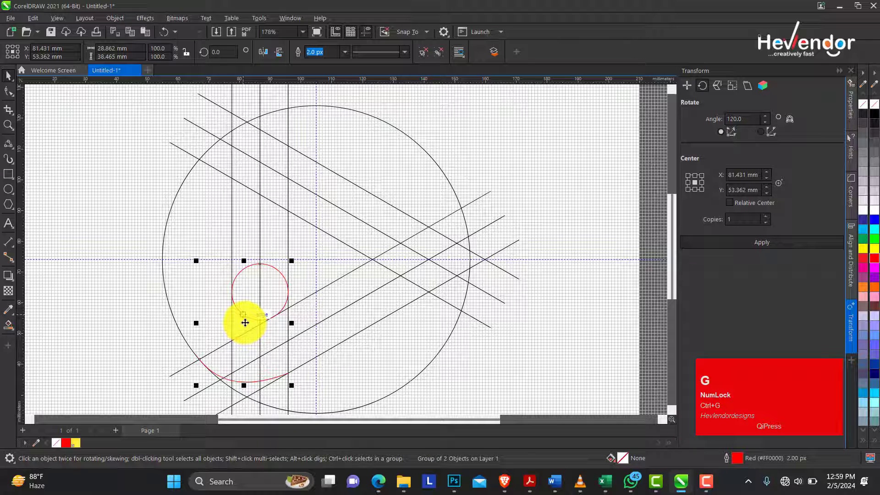
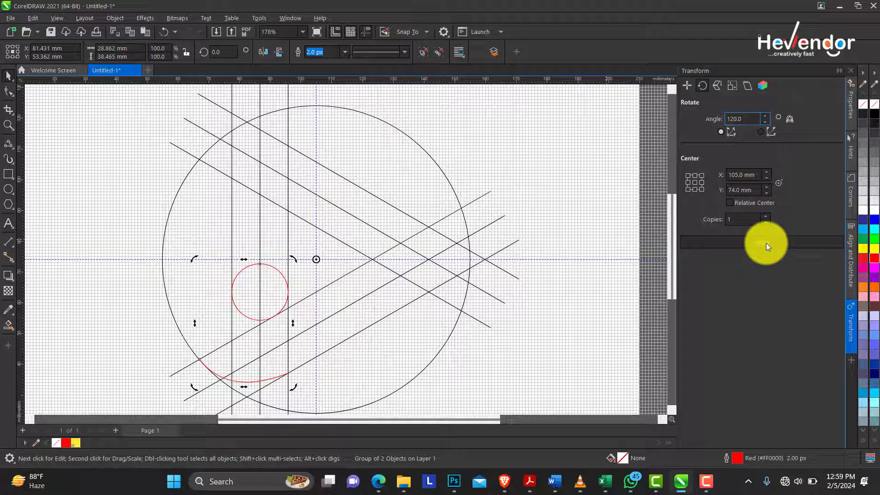
{"action": "left_click", "coordinate": [767, 246]}
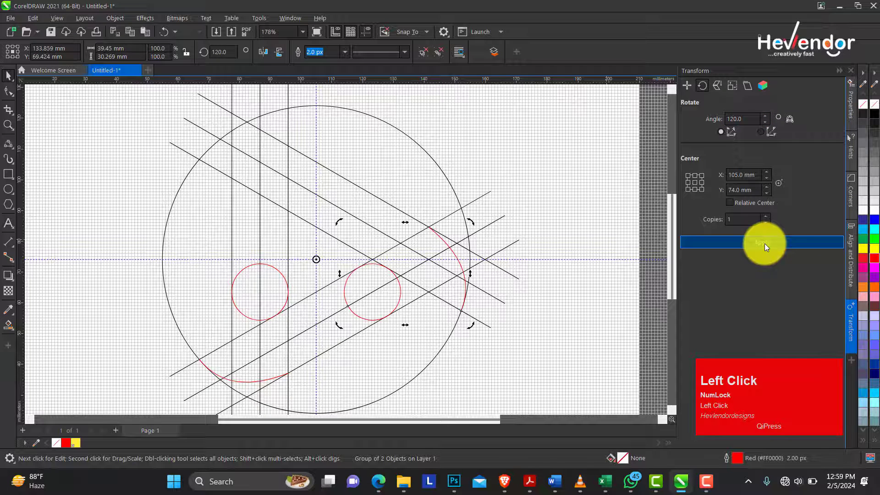
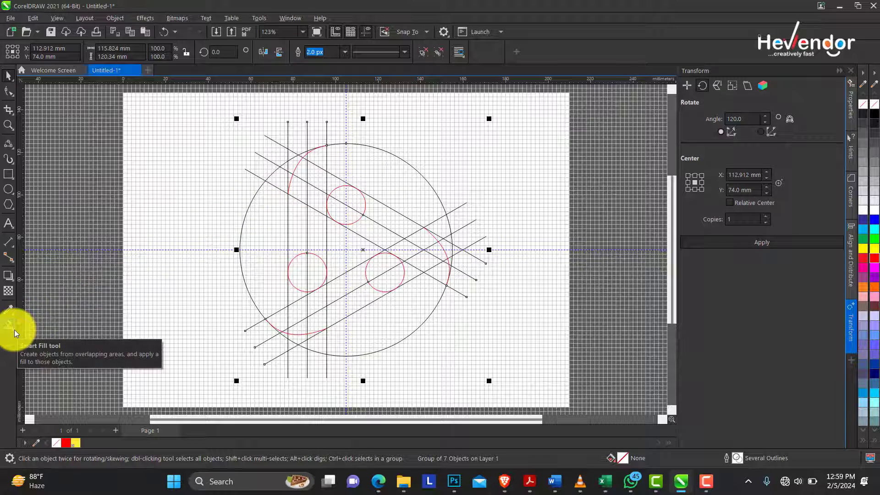
Step: Switch to Smart Fill, test-fill the lower-left region and undo the yellow result
{"action": "left_click_drag", "start_coordinate": [18, 331], "coordinate": [58, 343]}
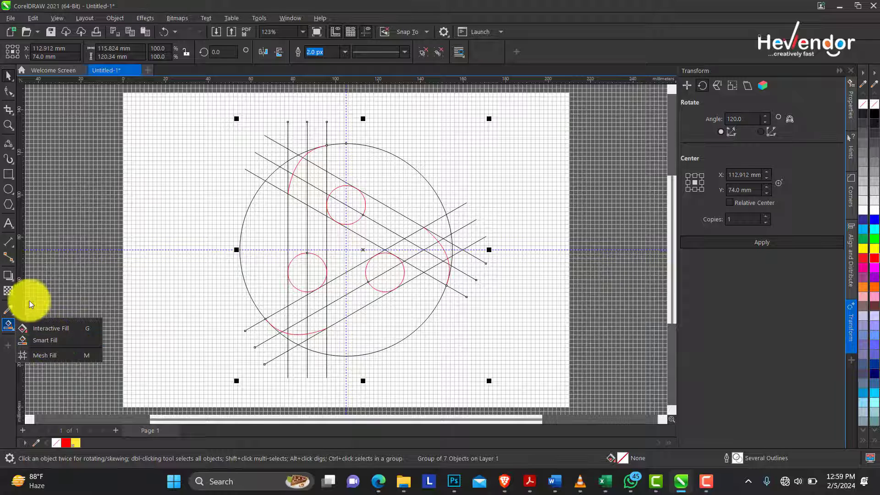
{"action": "left_click", "coordinate": [31, 300]}
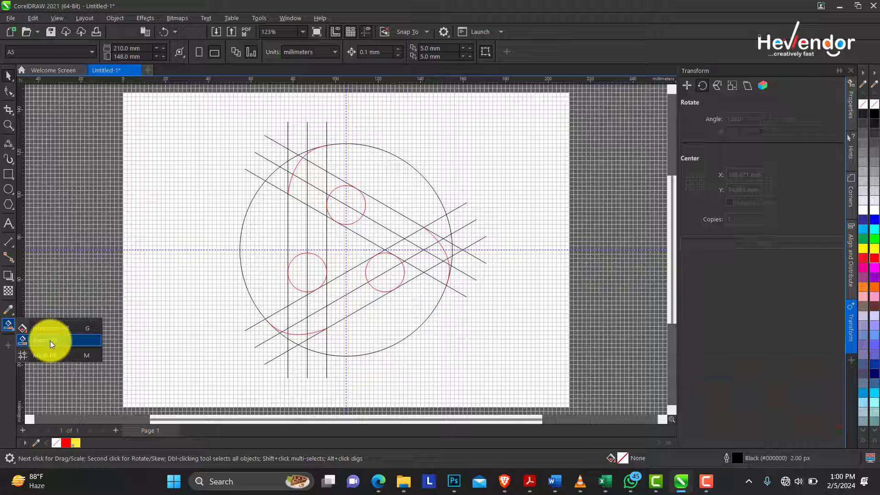
{"action": "left_click", "coordinate": [53, 343]}
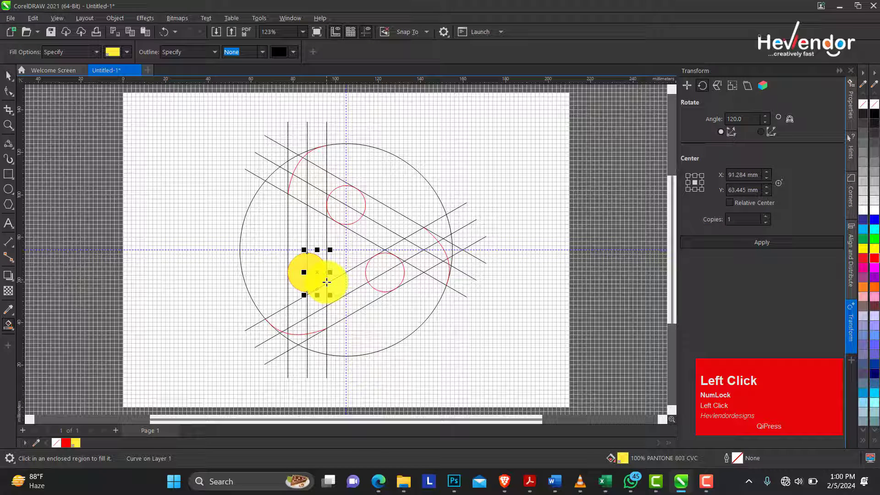
{"action": "key", "text": "ctrl+z"}
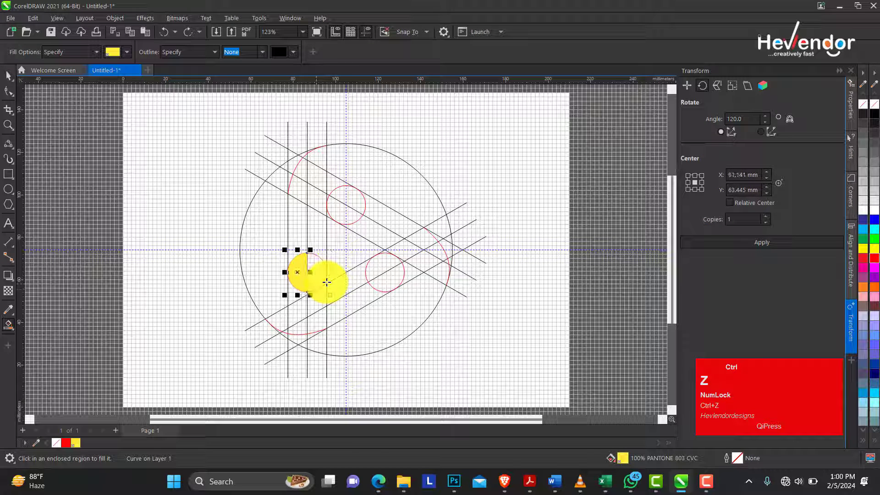
Step: Set the Smart Fill colour to red for the arm regions
{"action": "left_click", "coordinate": [132, 54]}
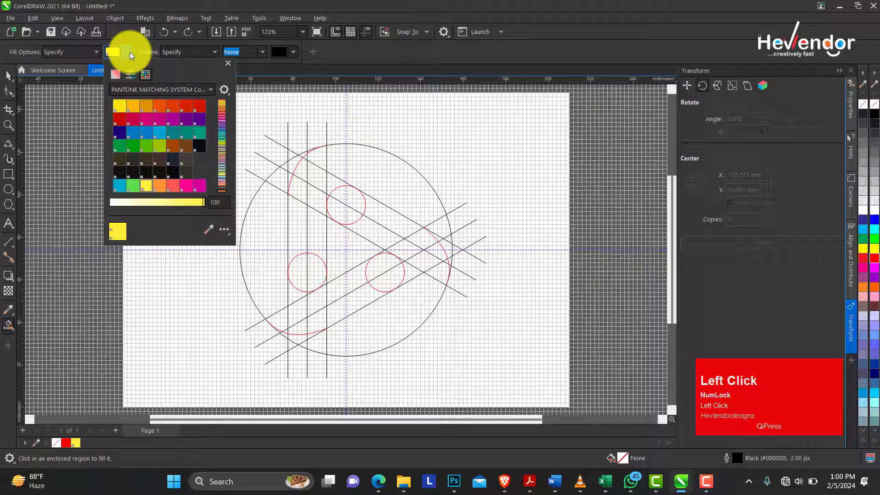
{"action": "left_click", "coordinate": [202, 108]}
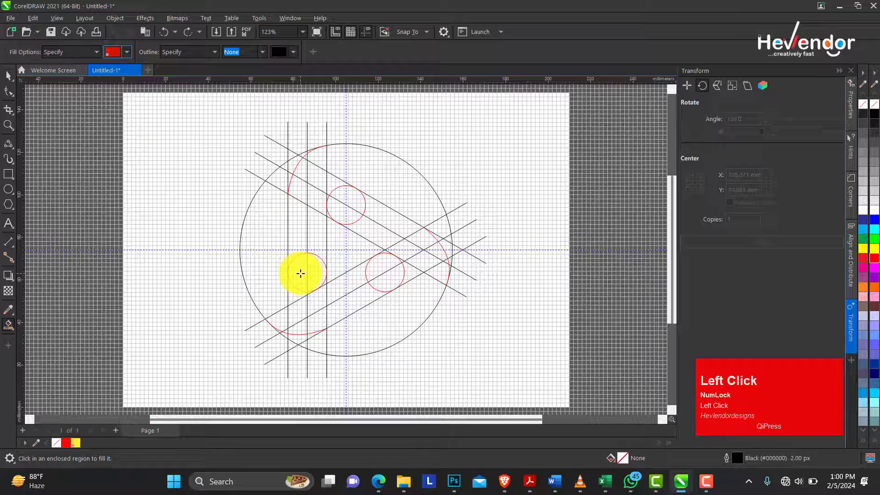
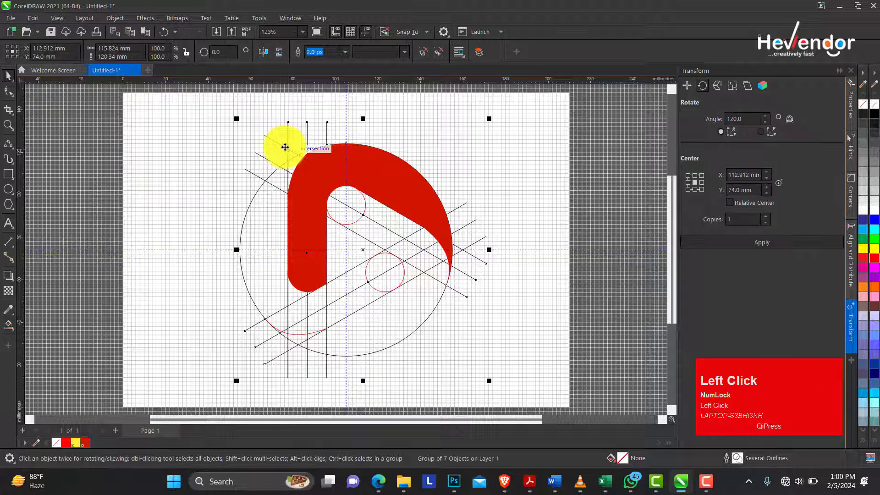
Step: Marquee-select the red pieces of the arm, undoing an accidental delete
{"action": "left_click_drag", "start_coordinate": [164, 117], "coordinate": [474, 304]}
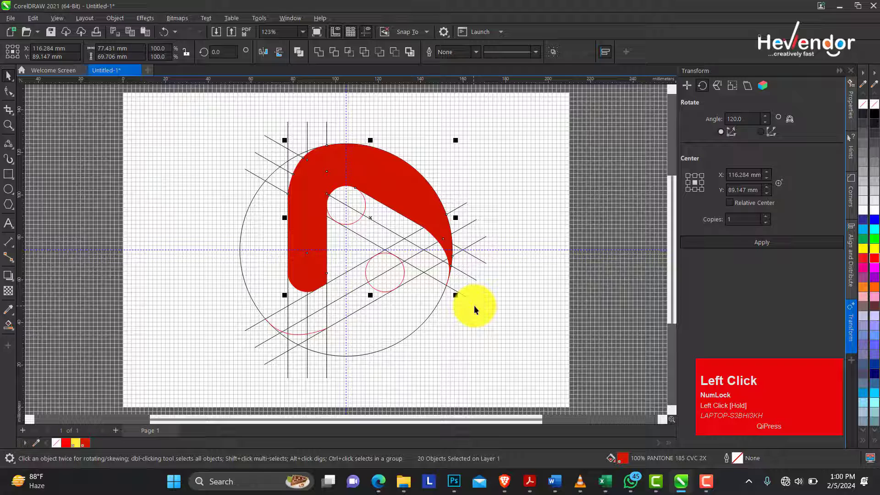
{"action": "key", "text": "Delete"}
{"action": "key", "text": "ctrl+z"}
{"action": "left_click", "coordinate": [476, 176]}
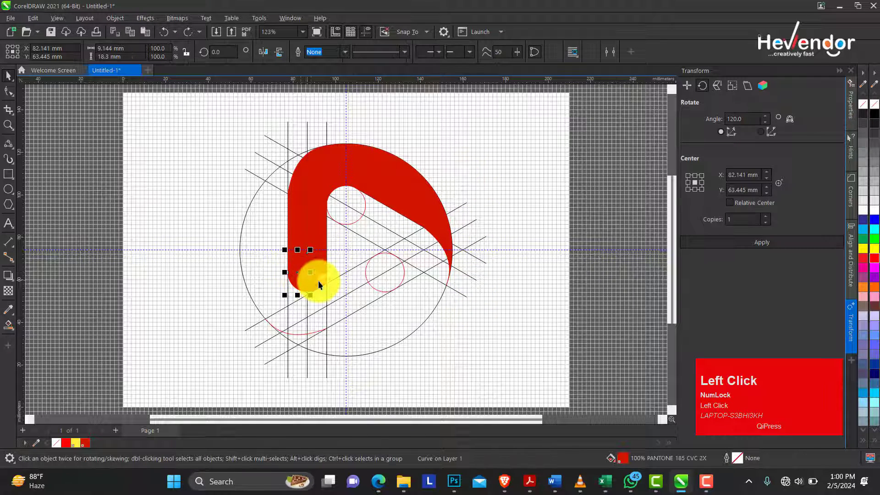
{"action": "left_click", "coordinate": [318, 280]}
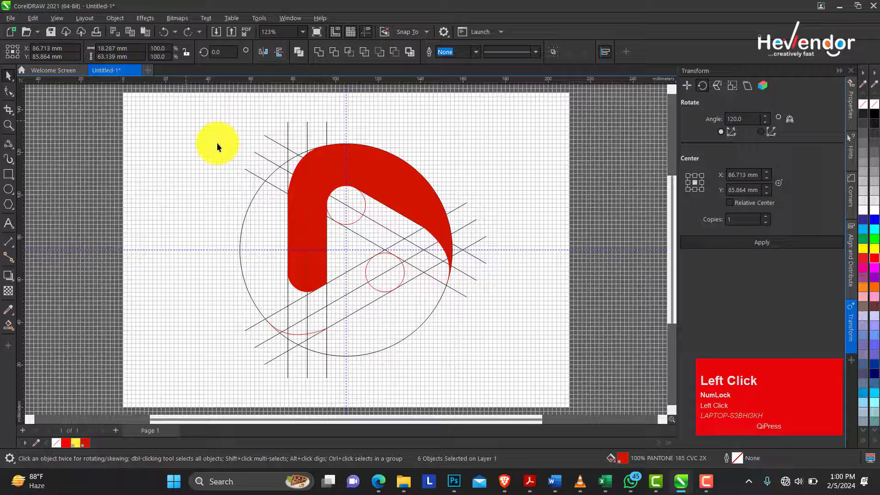
Step: Weld every red piece of the arm into one curve object
{"action": "left_click_drag", "start_coordinate": [405, 281], "coordinate": [469, 306]}
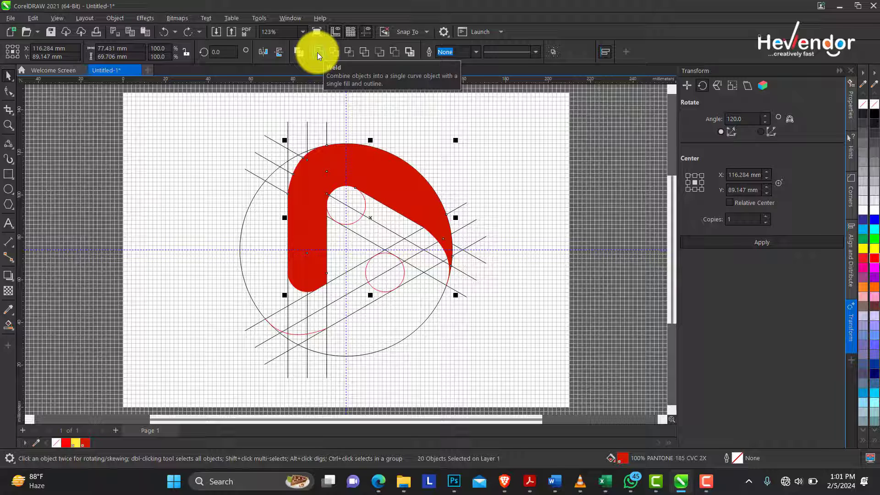
{"action": "left_click", "coordinate": [320, 55]}
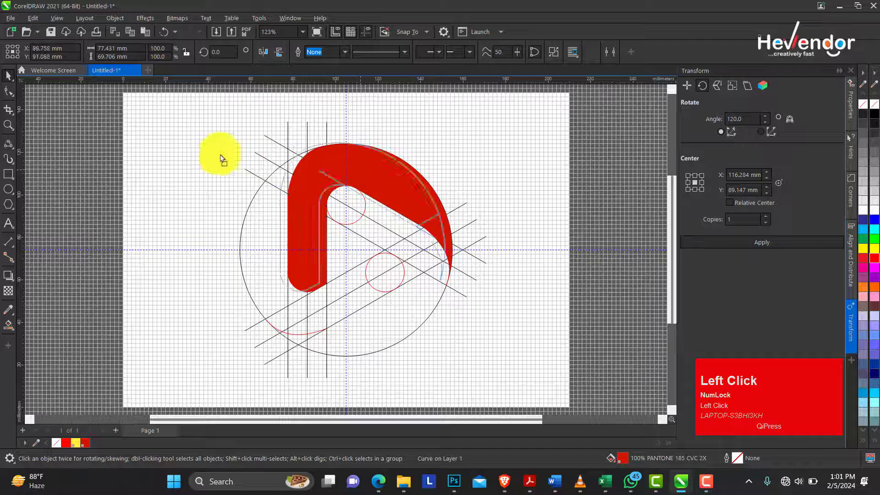
{"action": "key", "text": "ctrl+z"}
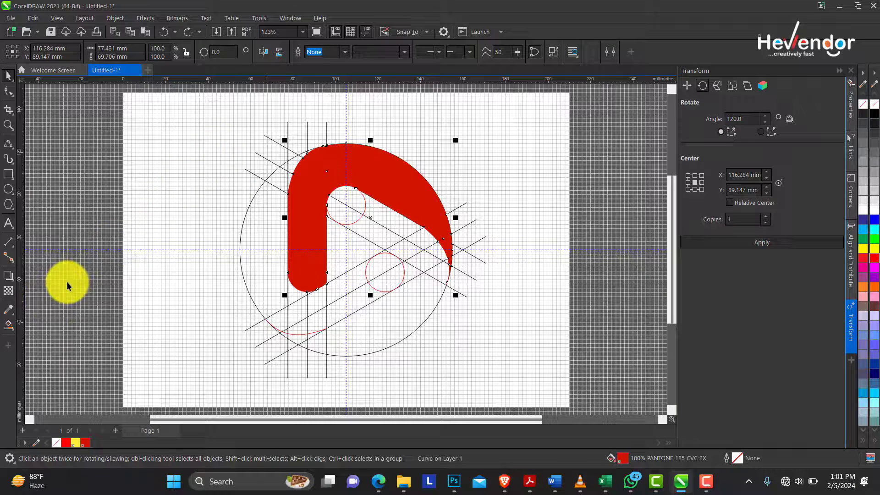
Step: Apply a red-to-dark-maroon fountain fill down the arm and reselect it
{"action": "left_click_drag", "start_coordinate": [16, 332], "coordinate": [104, 135]}
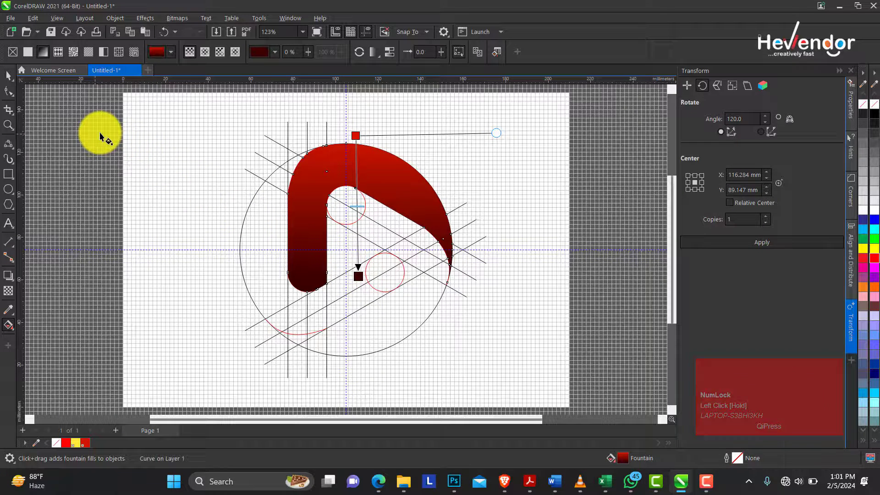
{"action": "left_click", "coordinate": [10, 78]}
{"action": "left_click", "coordinate": [308, 224]}
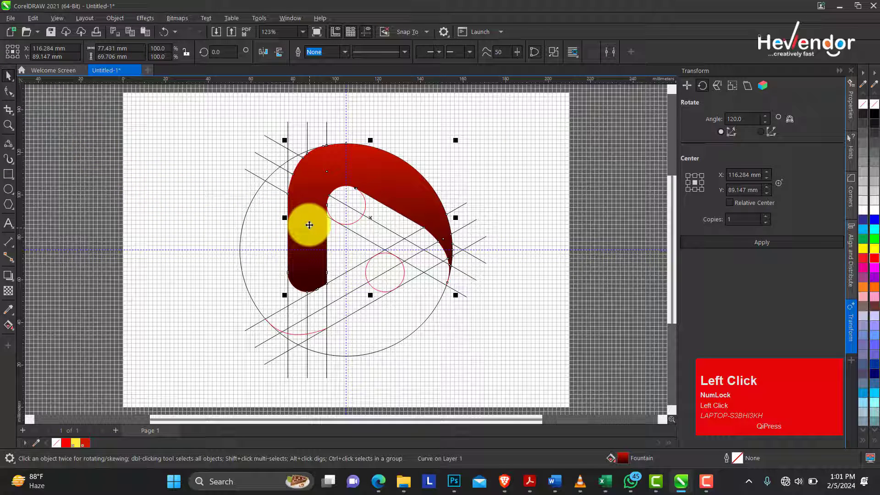
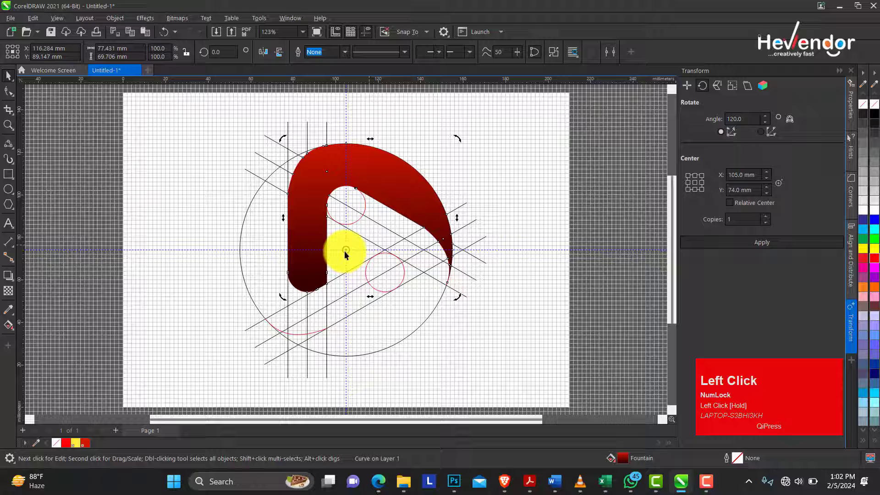
Step: Add rotated copies of the gradient arm at 120° to complete the play-button logo
{"action": "left_click", "coordinate": [777, 244]}
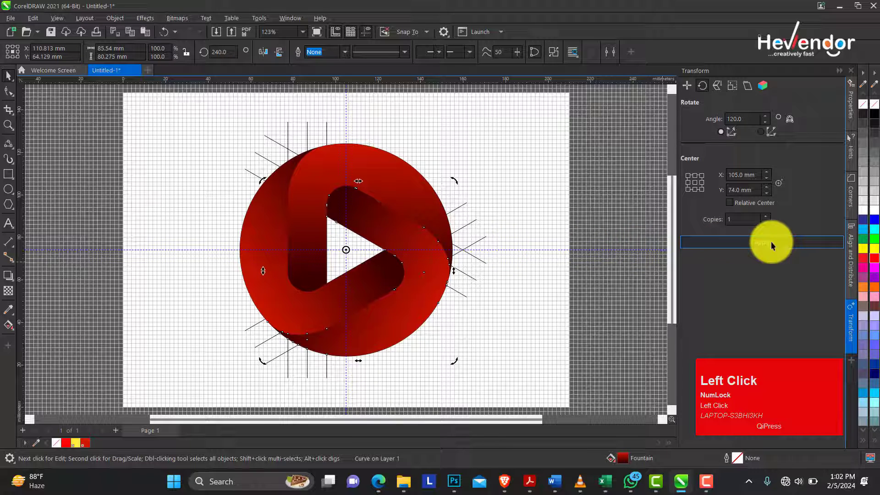
{"action": "left_click", "coordinate": [456, 204]}
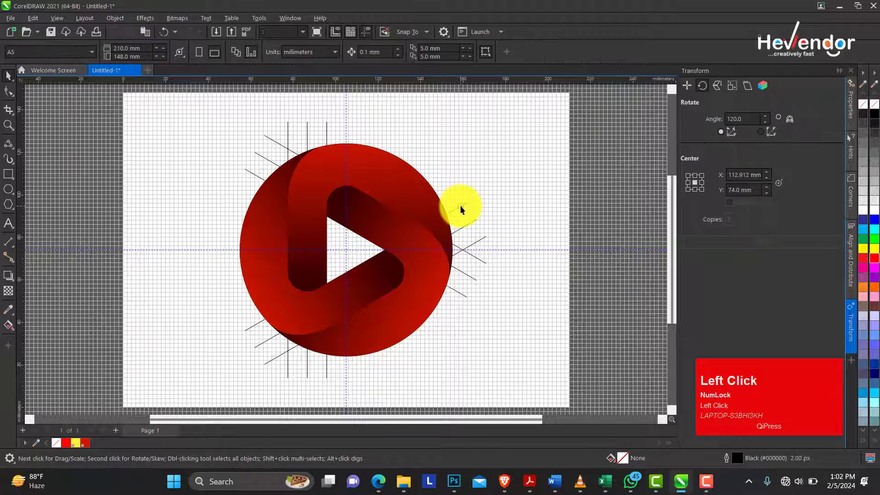